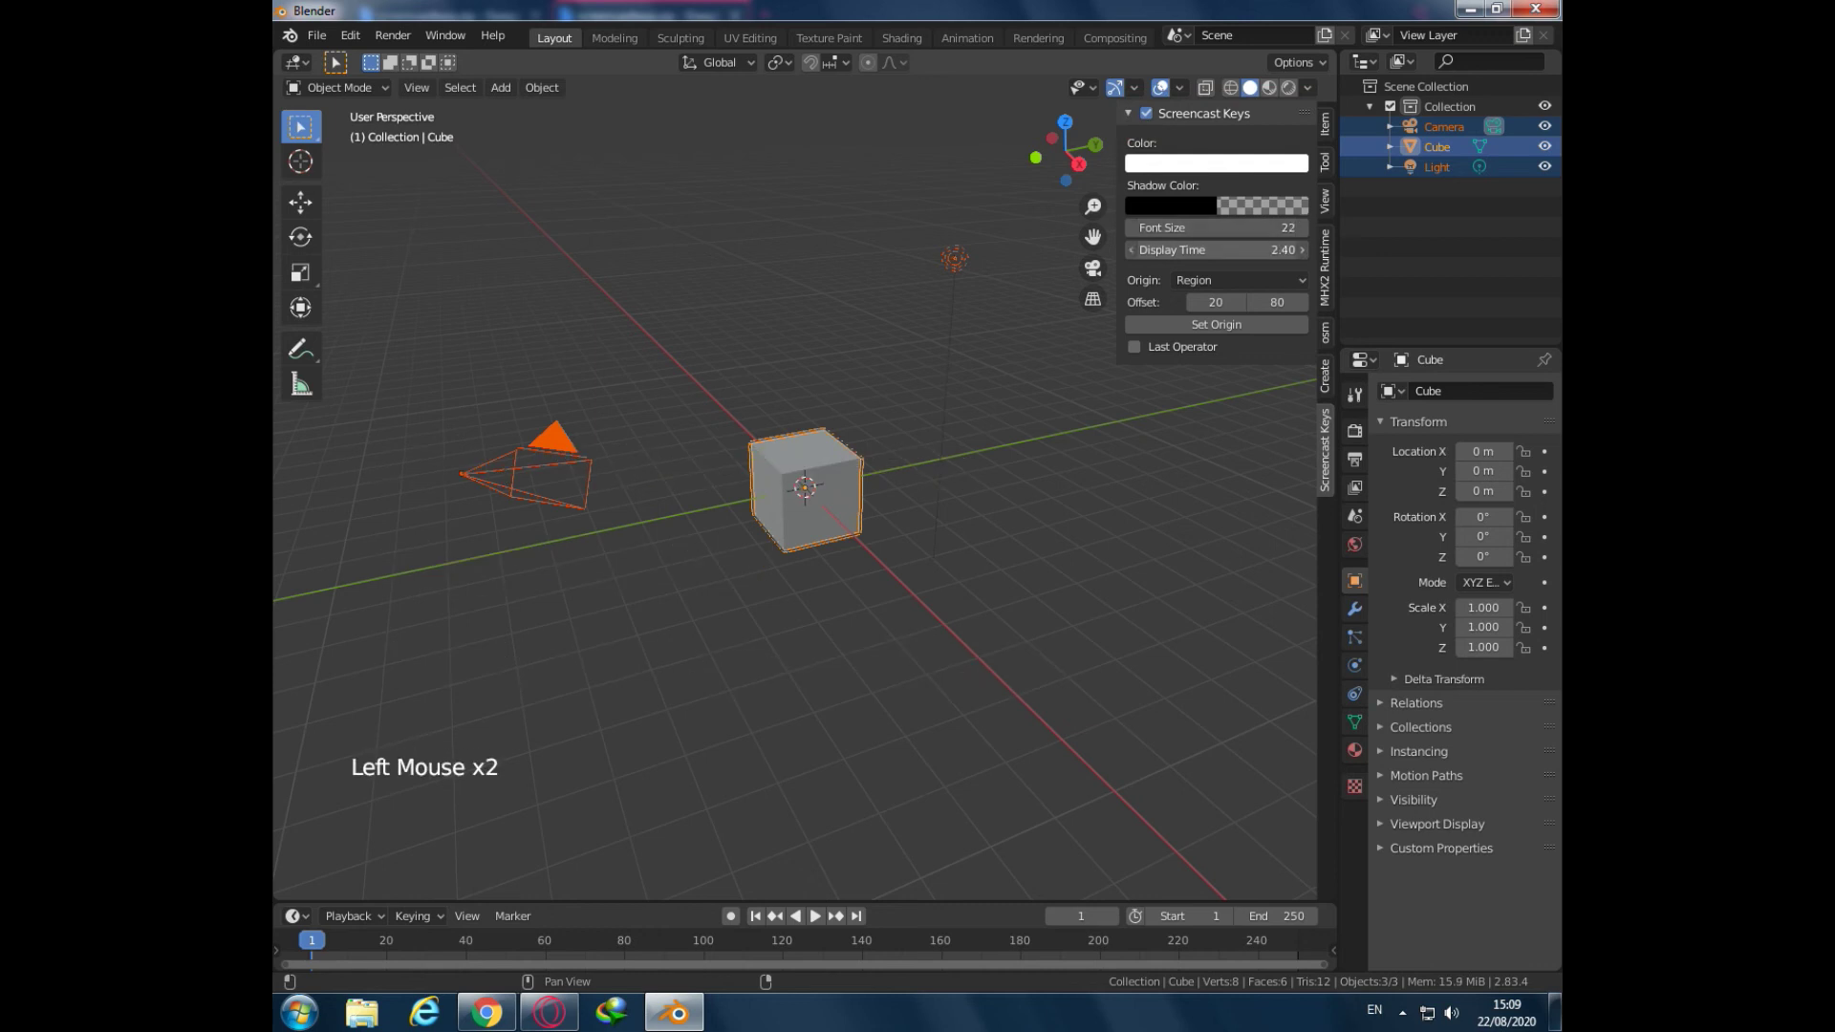
# - Set Screencast Keys colour to blue and display time to 1.10, then bring up the viewport object menu
pyautogui.click(1212, 172)
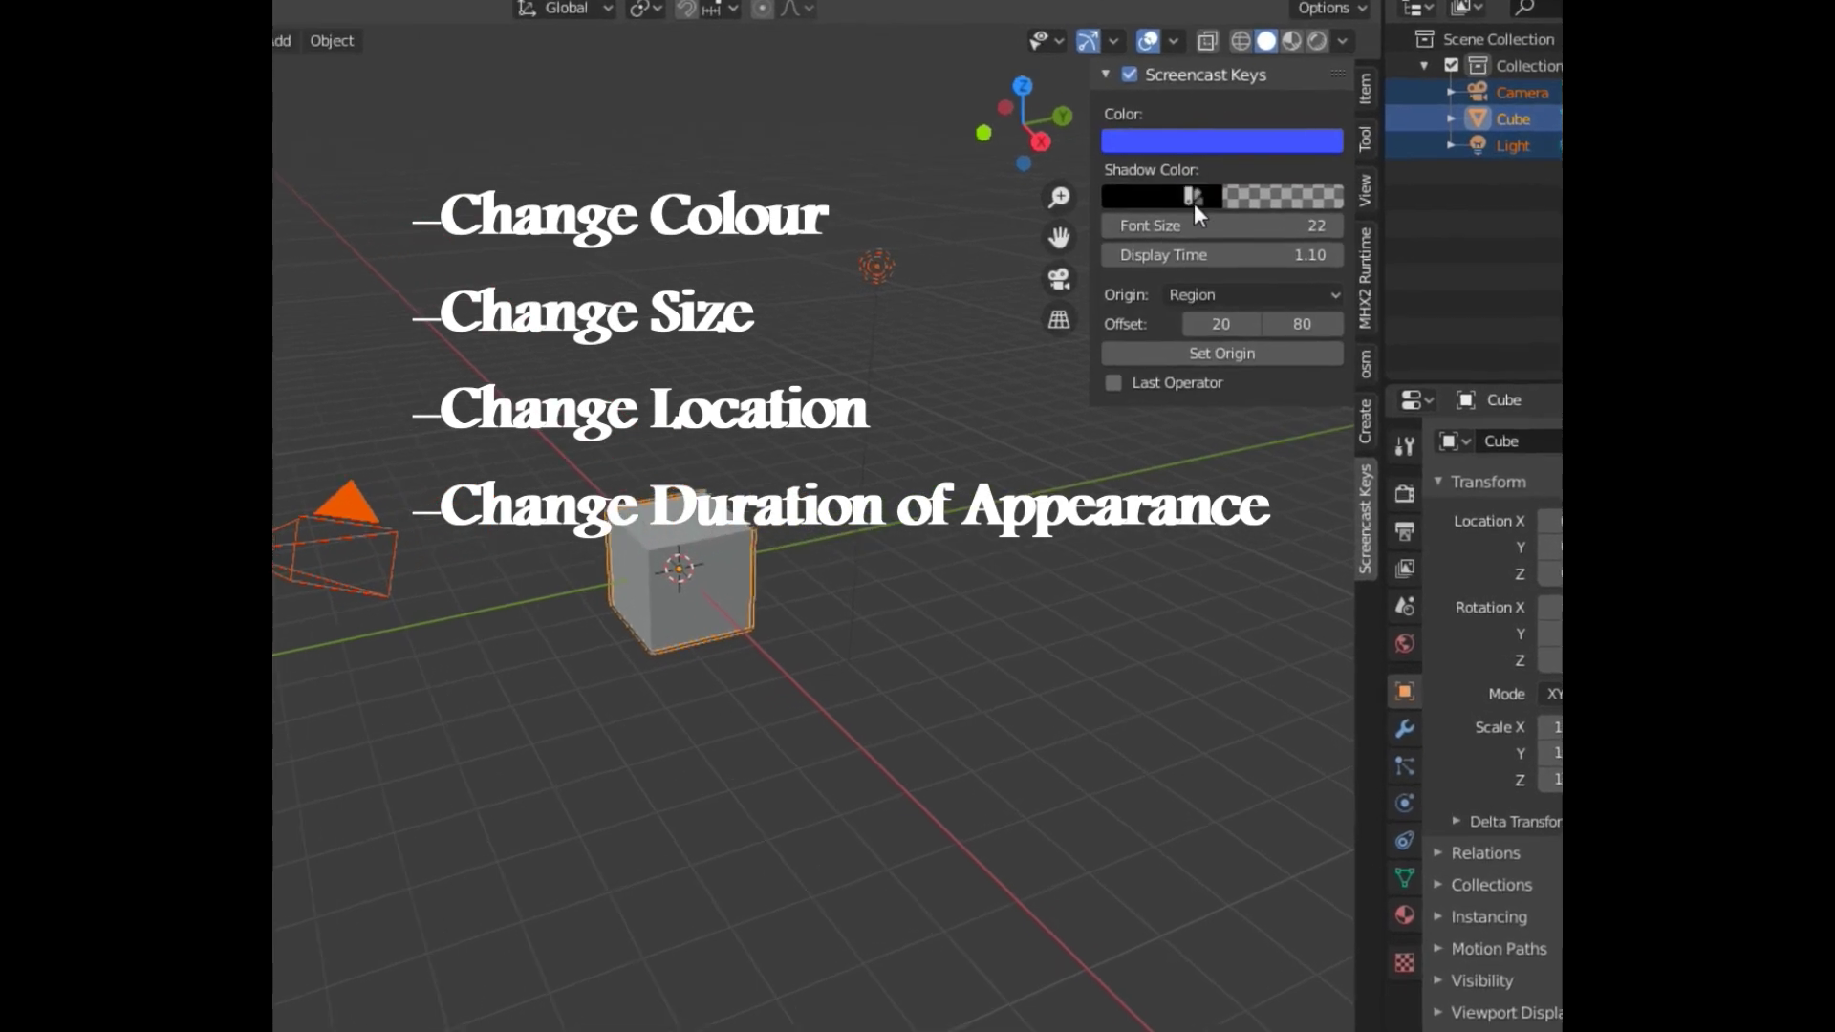
pyautogui.click(1235, 217)
pyautogui.click(1256, 169)
pyautogui.click(969, 549)
pyautogui.rightClick(968, 549)
# - Select the cube, move it to a new spot and scale it up to about 1.17
pyautogui.click(700, 562)
pyautogui.press('a')
pyautogui.press('w')
pyautogui.press('s')
pyautogui.press('s')
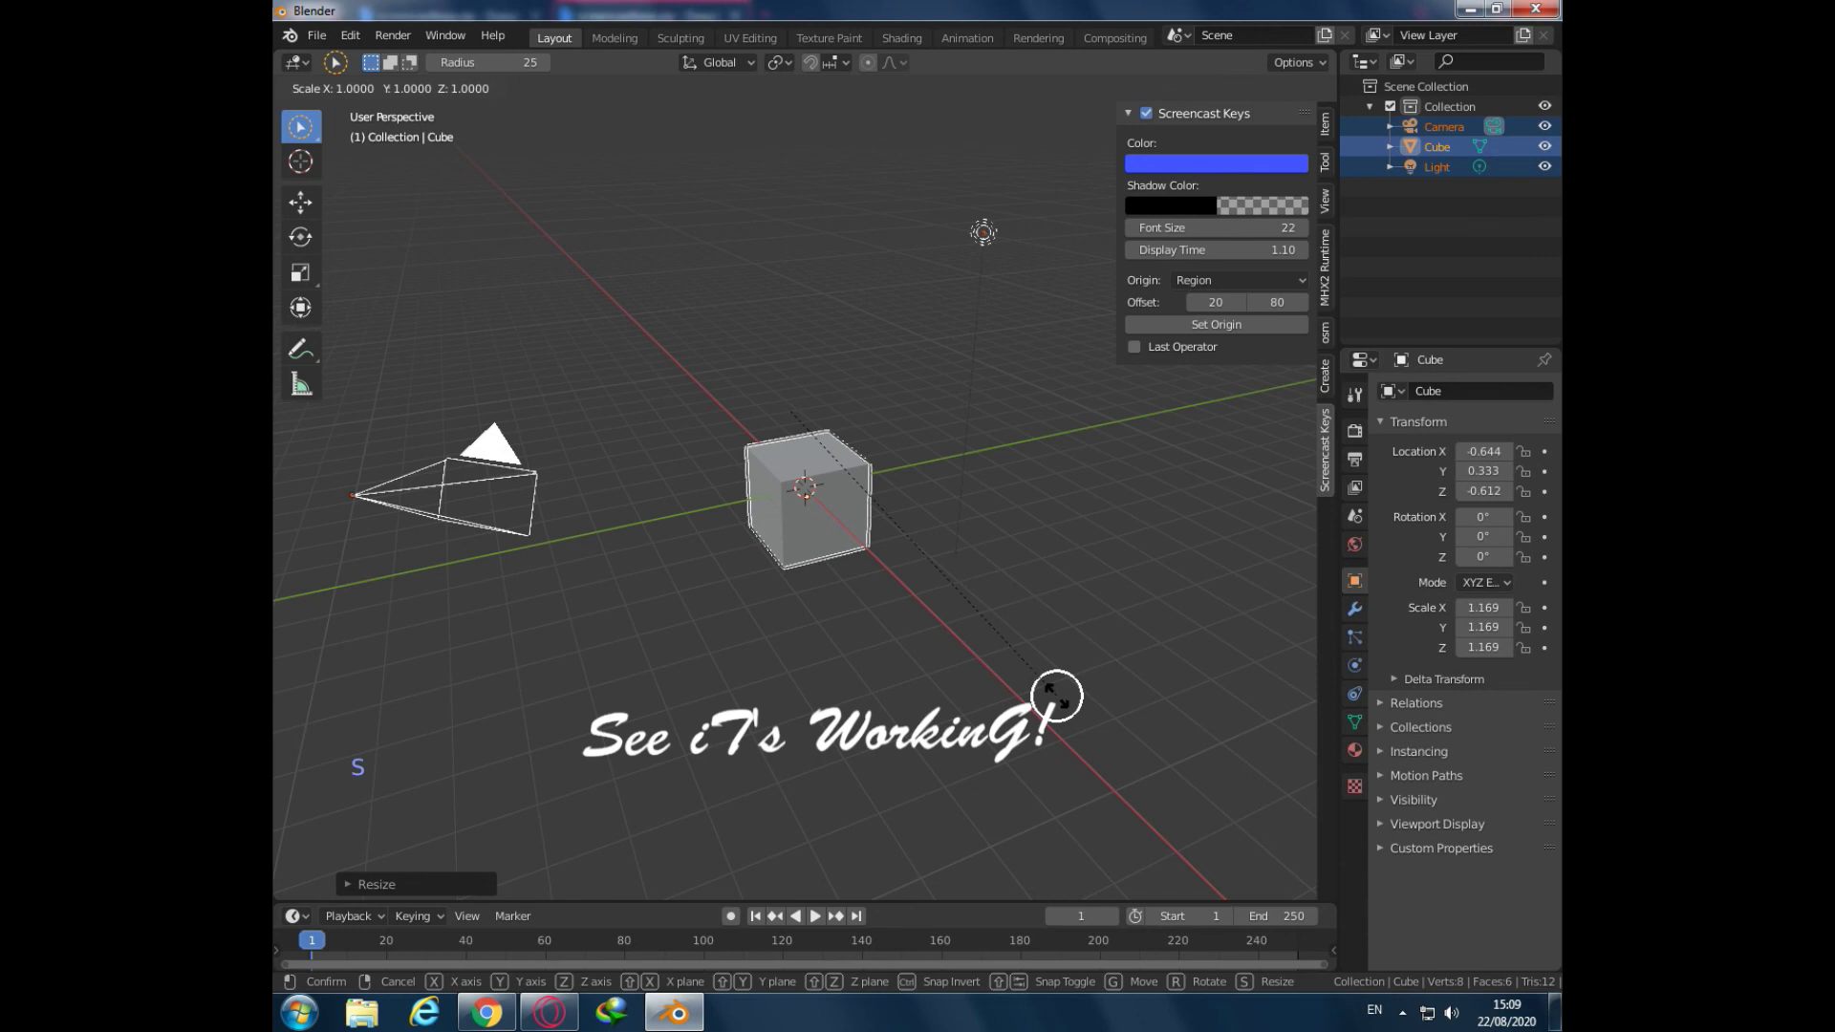